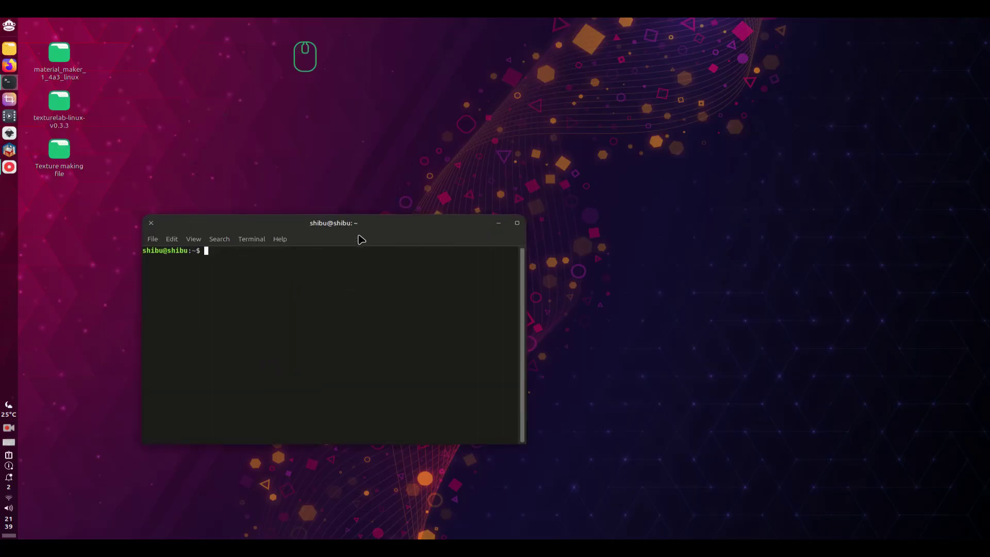
Drag the terminal window by its title bar slightly higher on the desktop, leaving the empty prompt ready
left_click(375, 230)
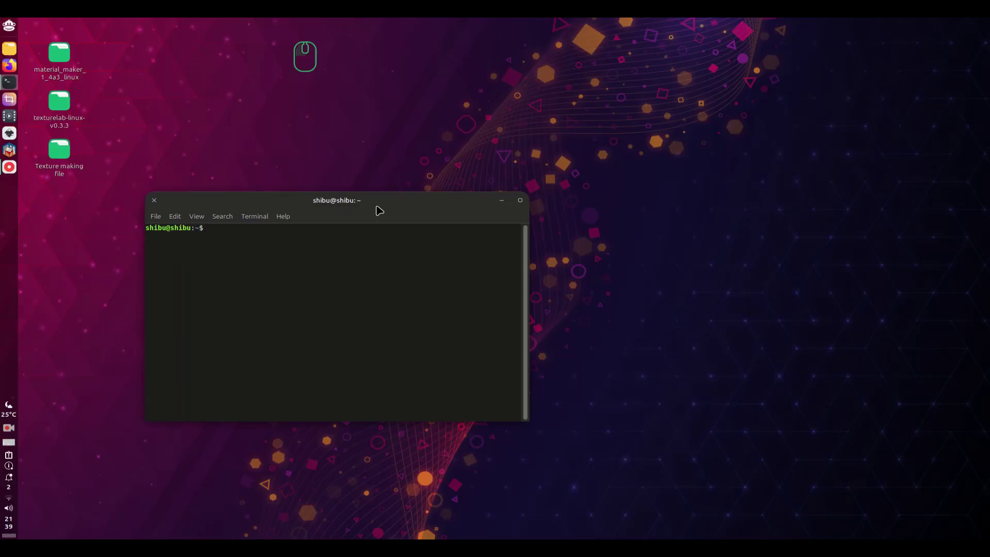